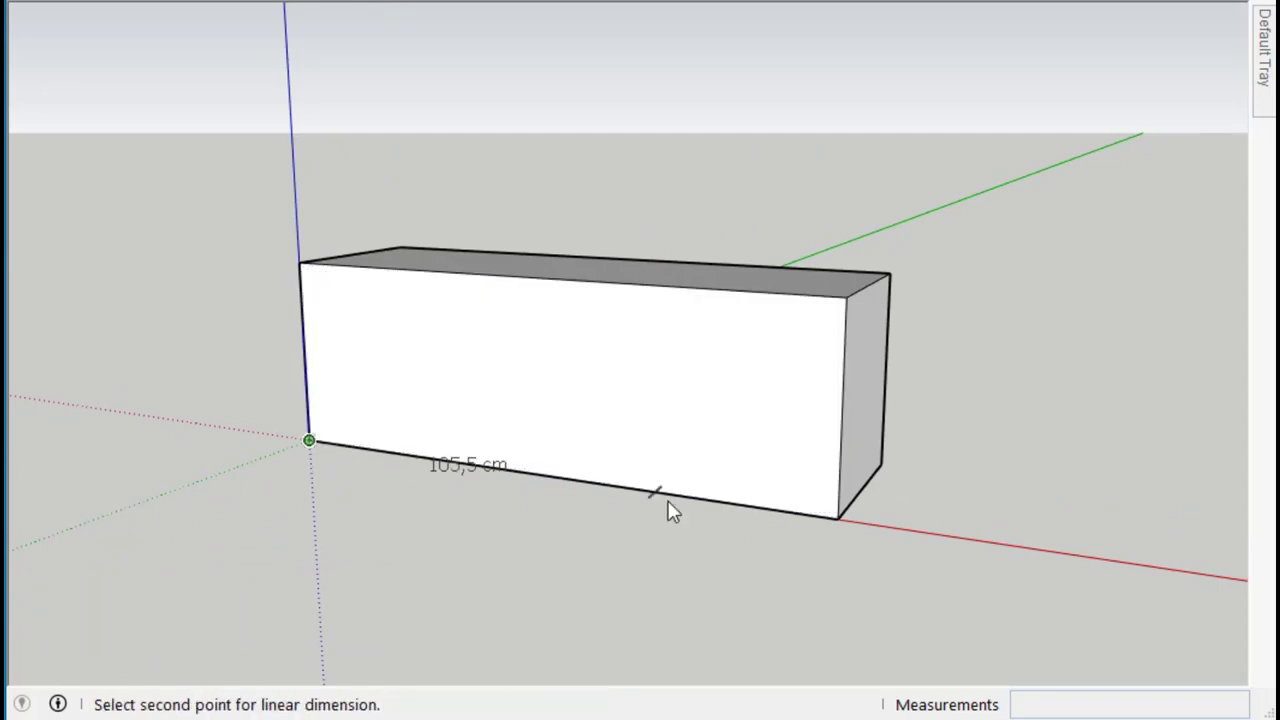
# Select the whole 150 × 50 × 45 cm box and bring up its context options for X-ray and guides
pyautogui.press('Escape')
pyautogui.press('Escape')
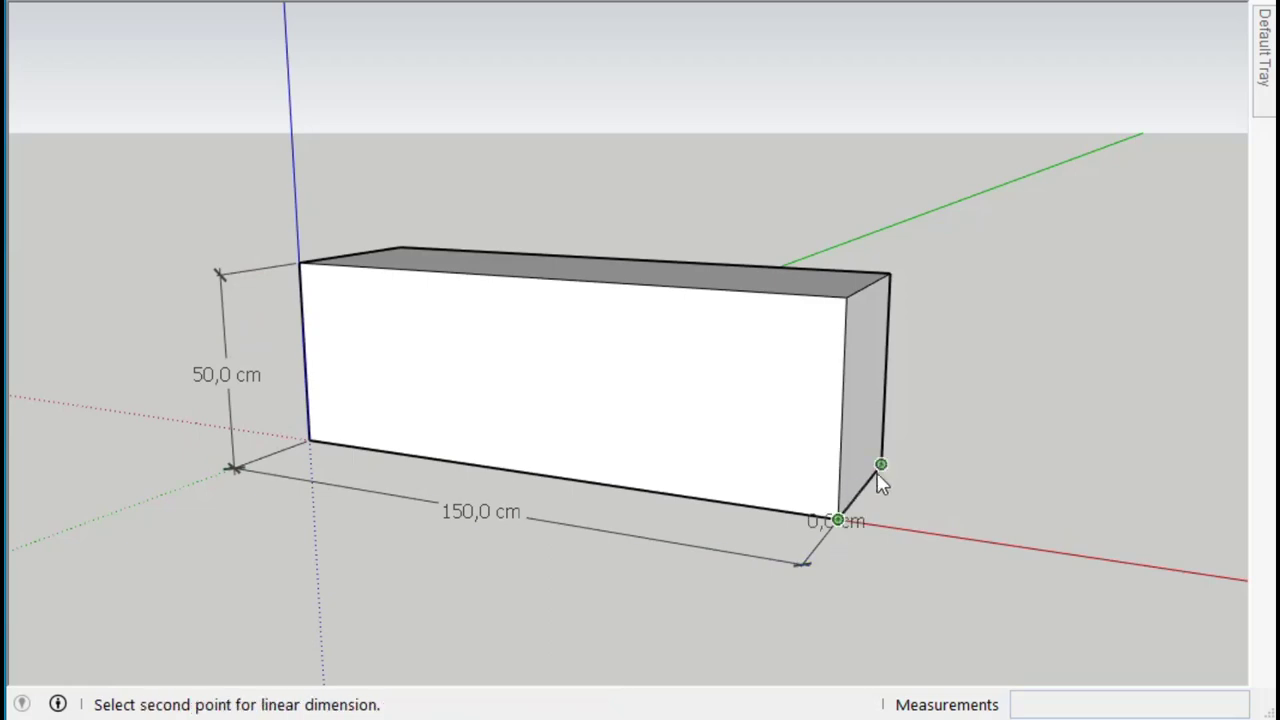
pyautogui.press('space')
pyautogui.doubleClick(759, 405)
pyautogui.rightClick(759, 405)
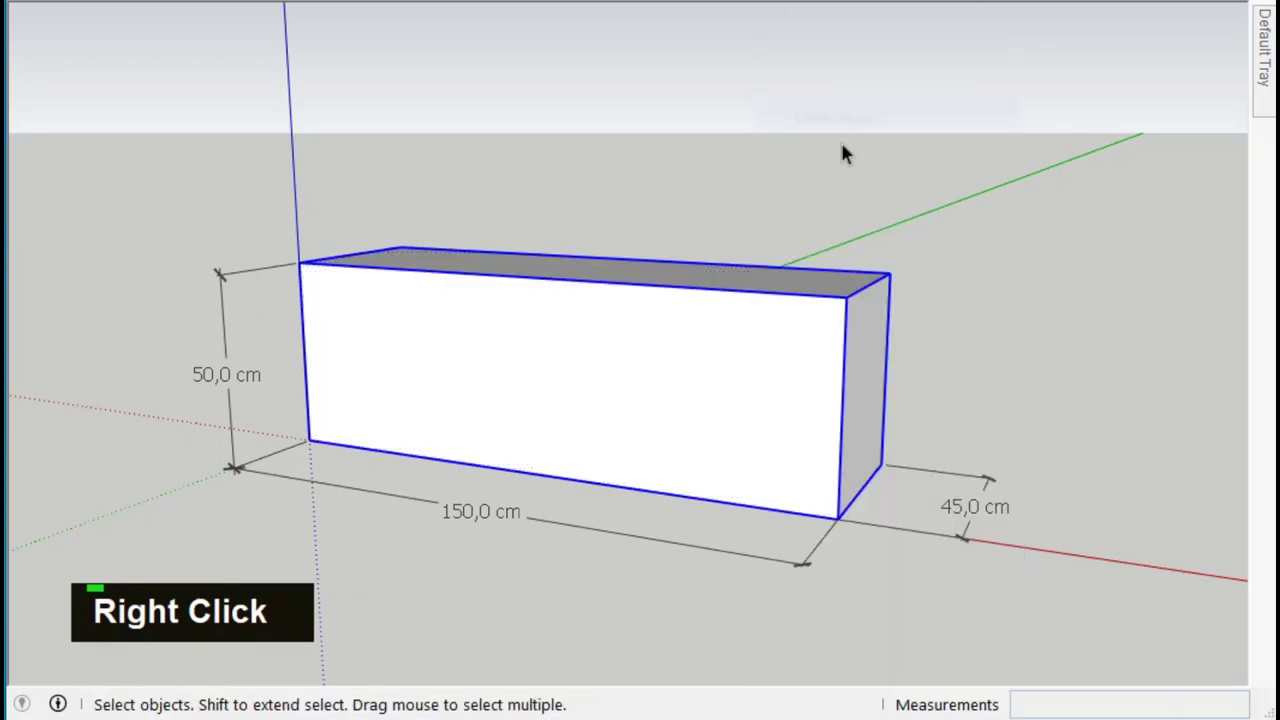
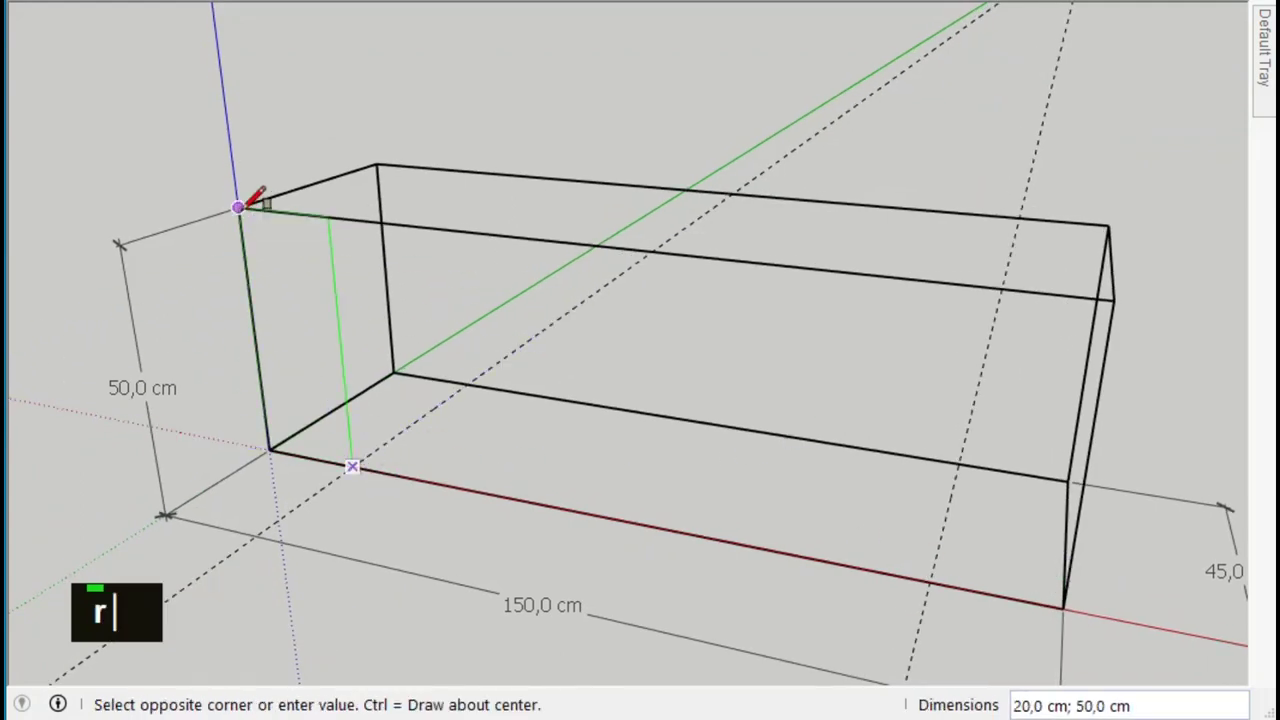
# Make the 20 × 50 cm side rectangle a component, Move-copy it to the far end and flip it along red
pyautogui.doubleClick(314, 310)
pyautogui.rightClick(314, 310)
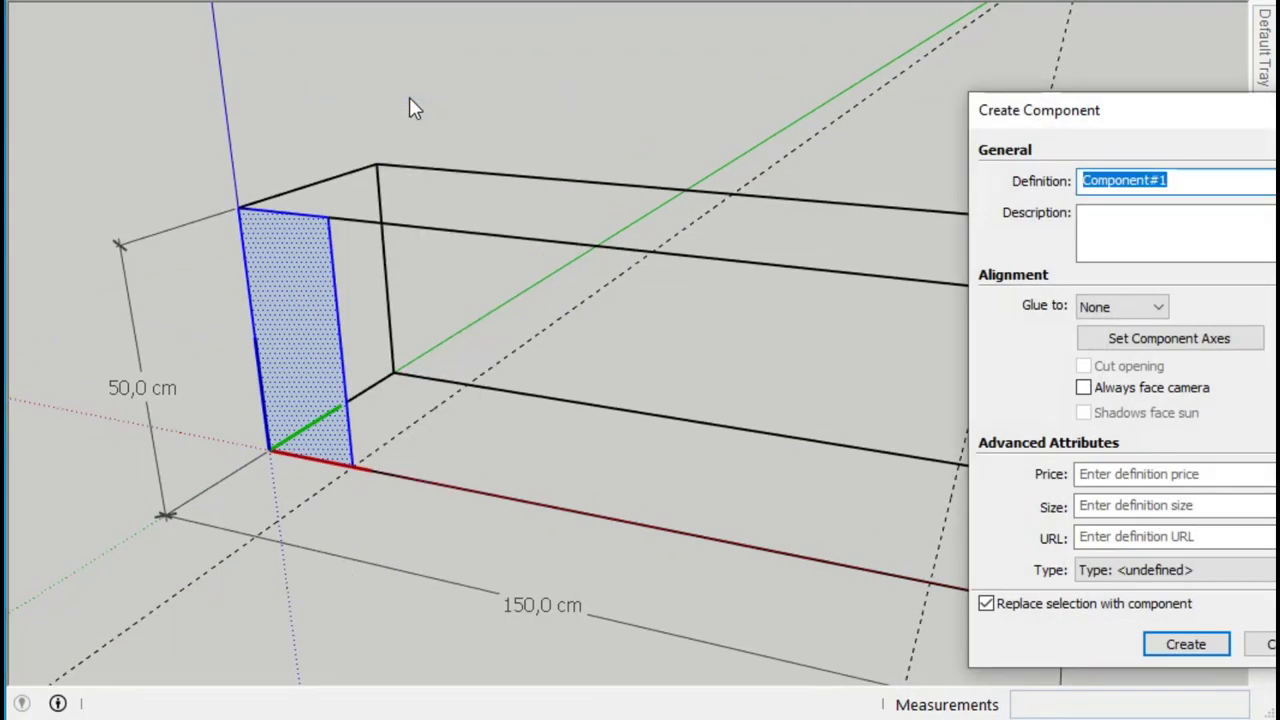
pyautogui.press('m')
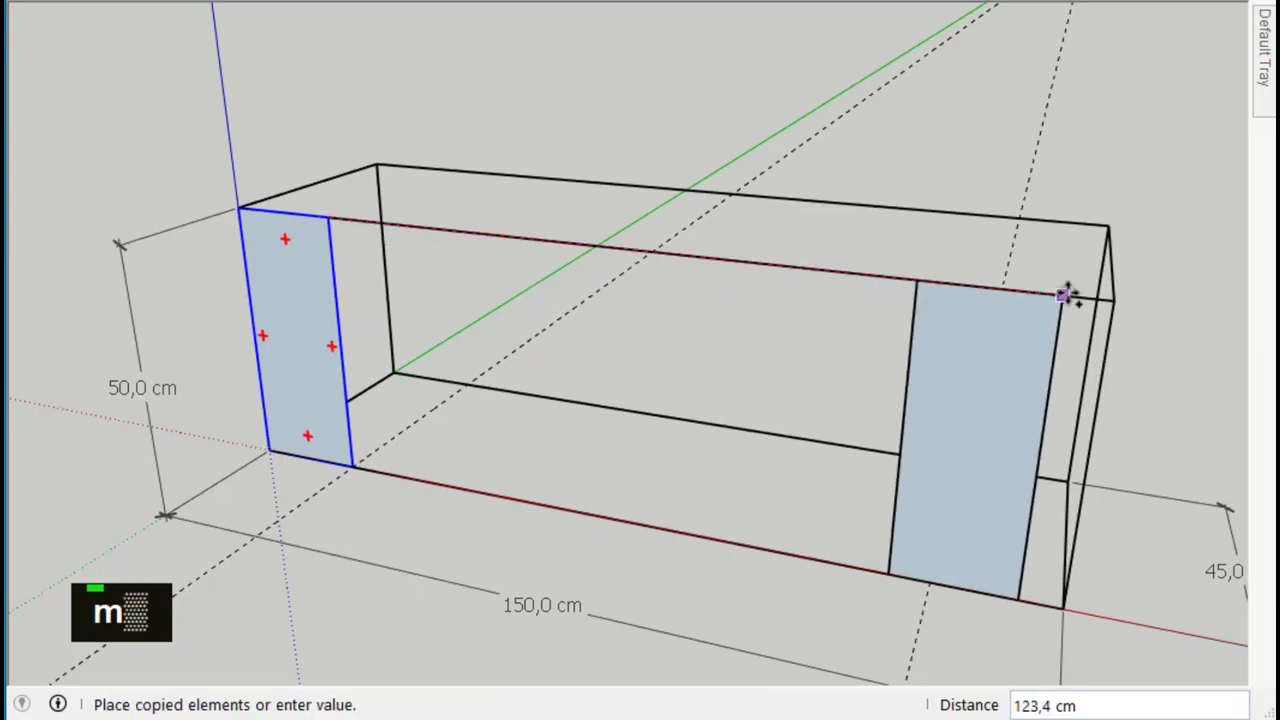
pyautogui.press('space')
pyautogui.rightClick(1065, 341)
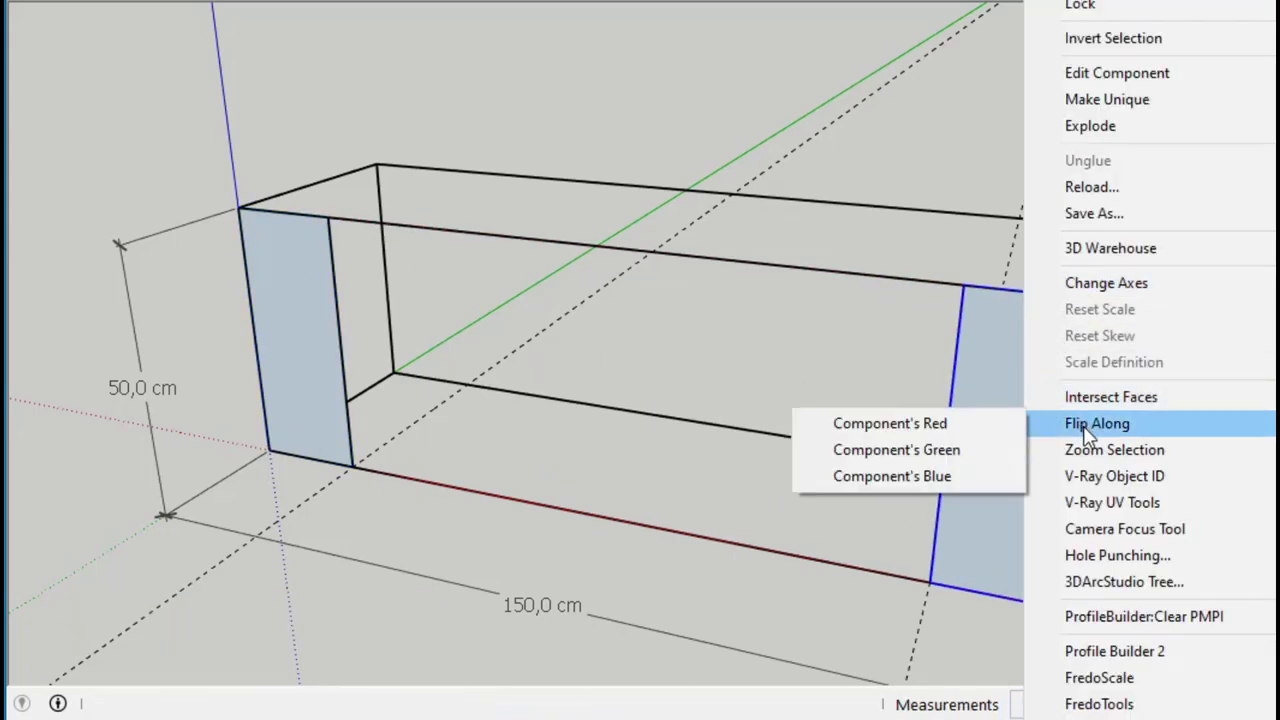
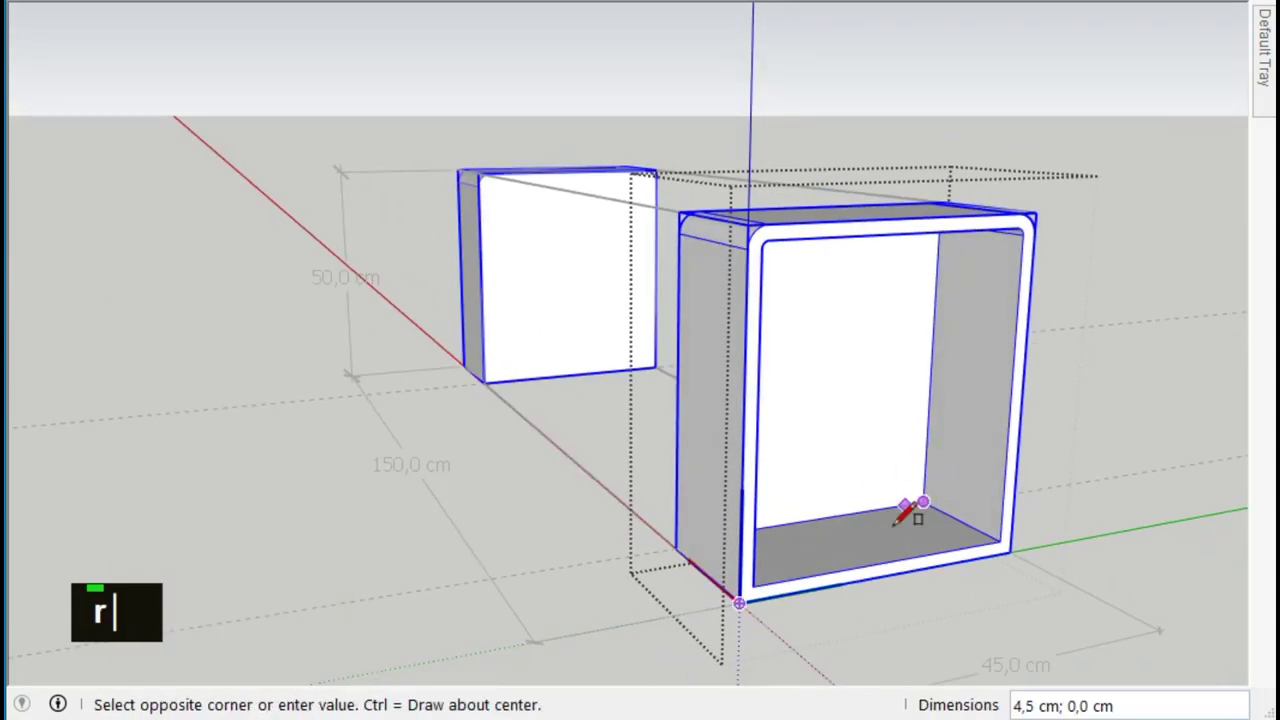
# Push/pull the inner bottom face 2 cm to form the bottom board strip
pyautogui.doubleClick(855, 542)
pyautogui.rightClick(867, 536)
pyautogui.doubleClick(931, 537)
pyautogui.write('p2')
pyautogui.press('Return')
pyautogui.press('space')
pyautogui.scroll(3)
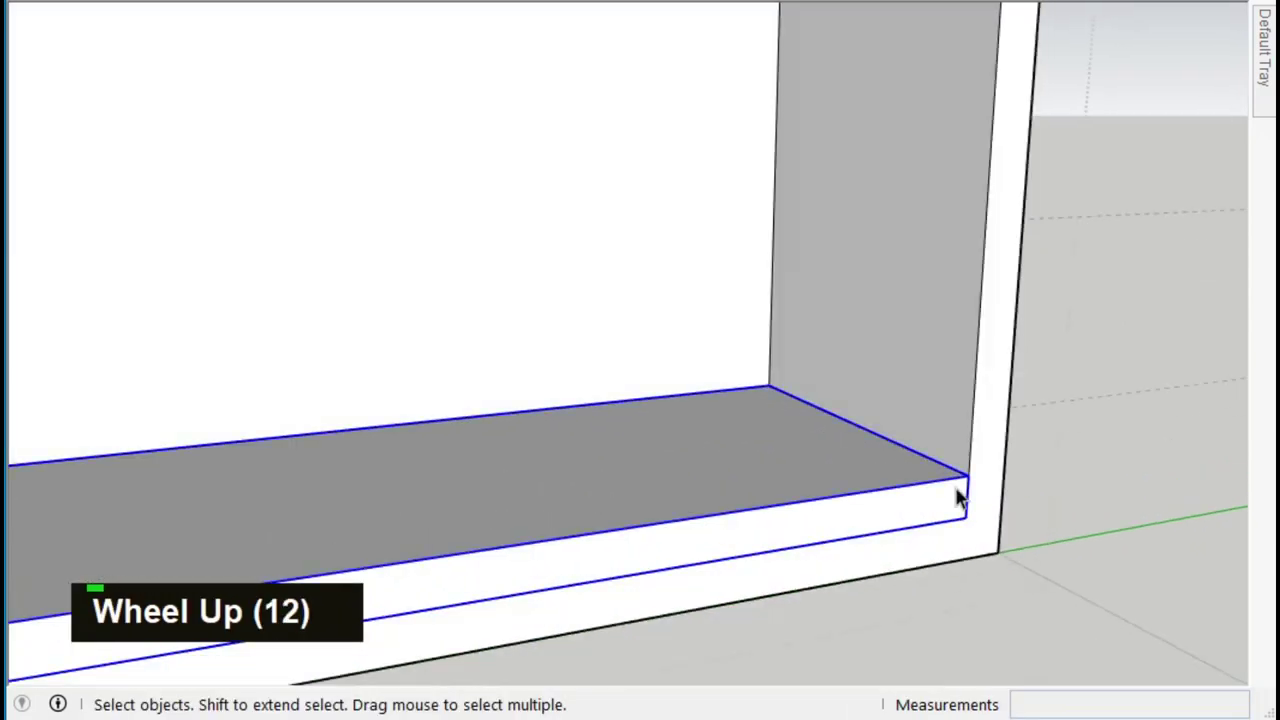
# Move-copy the board upward, divide the copies with /2 and delete the surplus edges
pyautogui.write('m|')
pyautogui.scroll(-3)
pyautogui.press('Escape')
pyautogui.press('Escape')
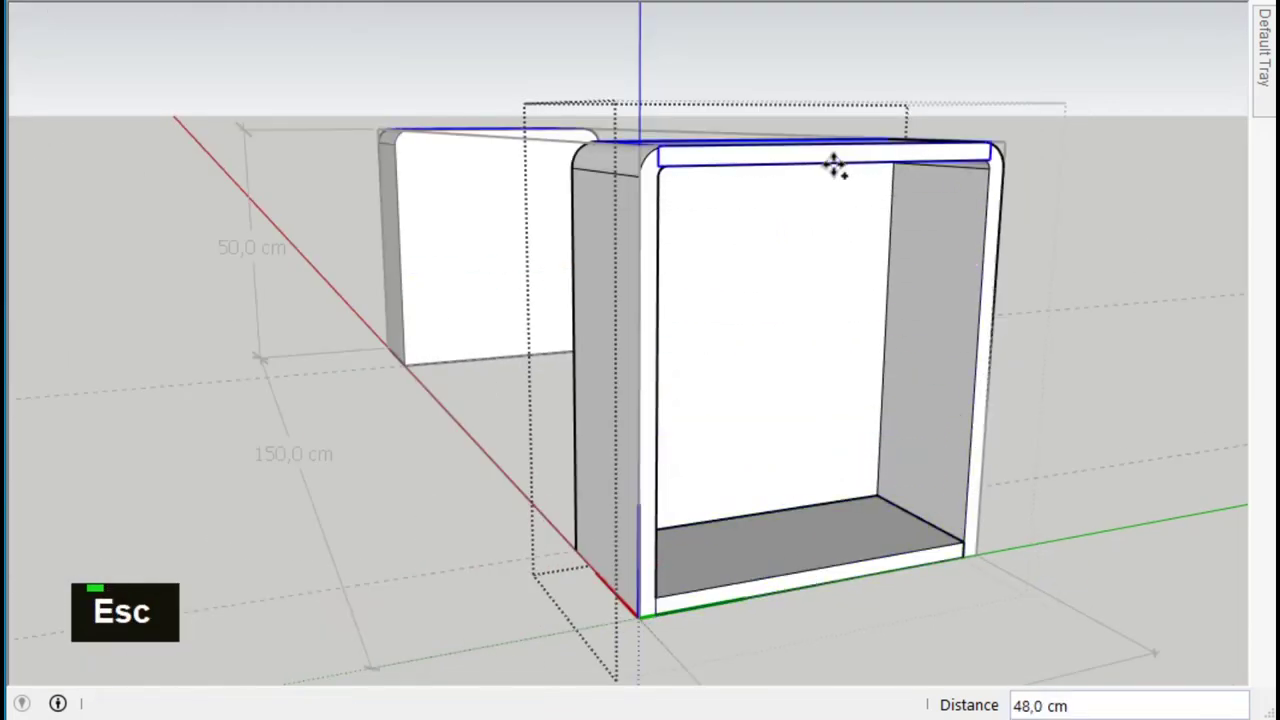
pyautogui.write('/2')
pyautogui.press('Return')
pyautogui.press('space')
pyautogui.press('Delete')
pyautogui.press('Delete')
pyautogui.middleClick(829, 543)
pyautogui.scroll(-3)
pyautogui.middleClick(737, 418)
pyautogui.middleClick(606, 384)
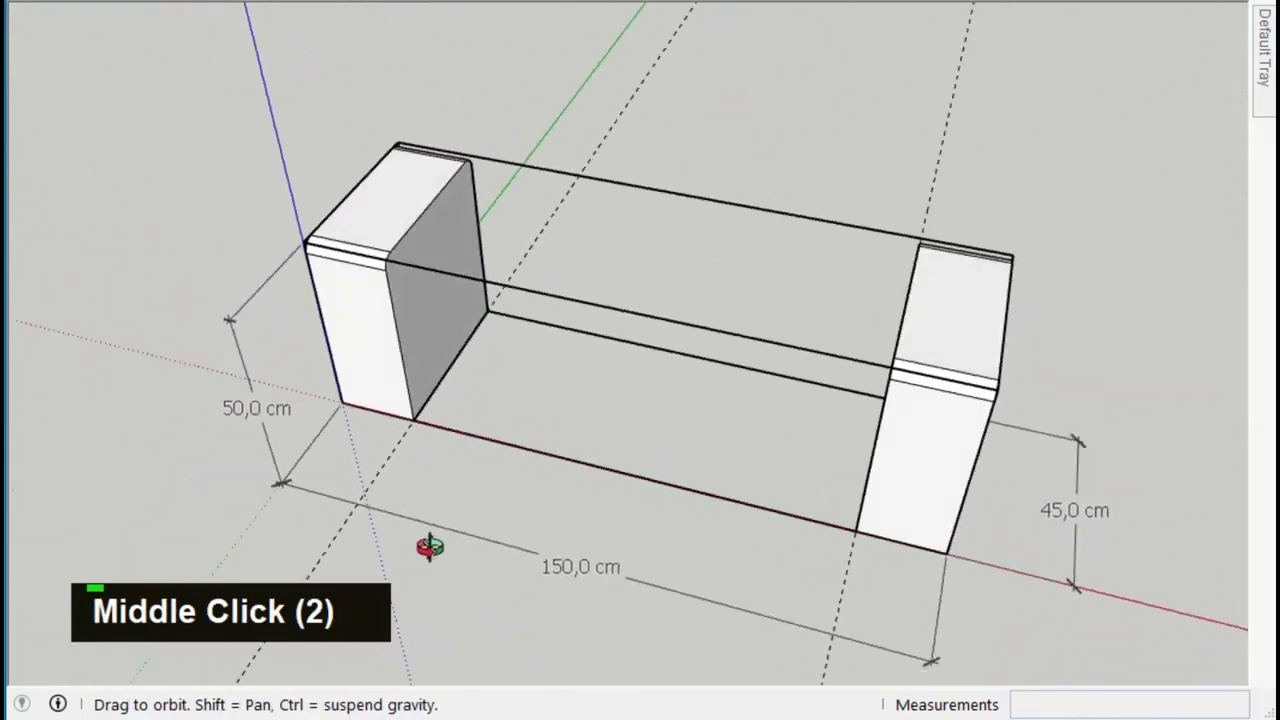
pyautogui.scroll(3)
# Set Tape Measure guides between the panels, delete leftover edges and select the bottom shelf face
pyautogui.write('t')
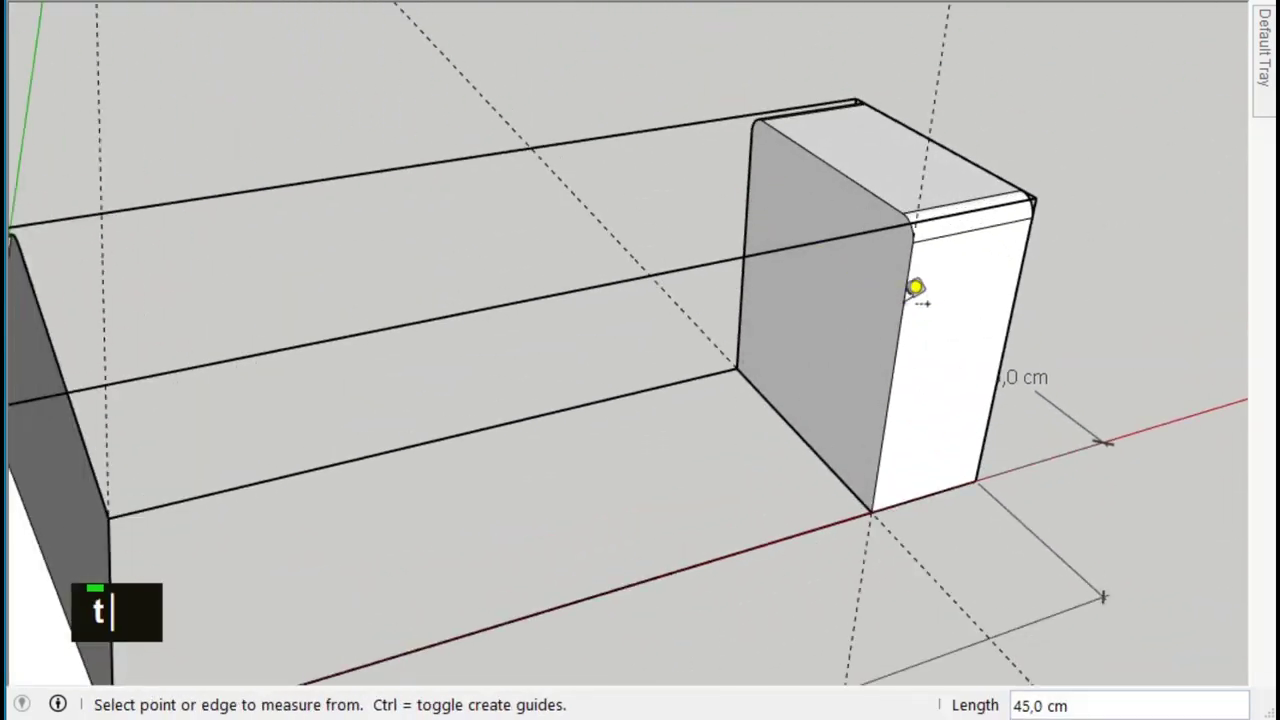
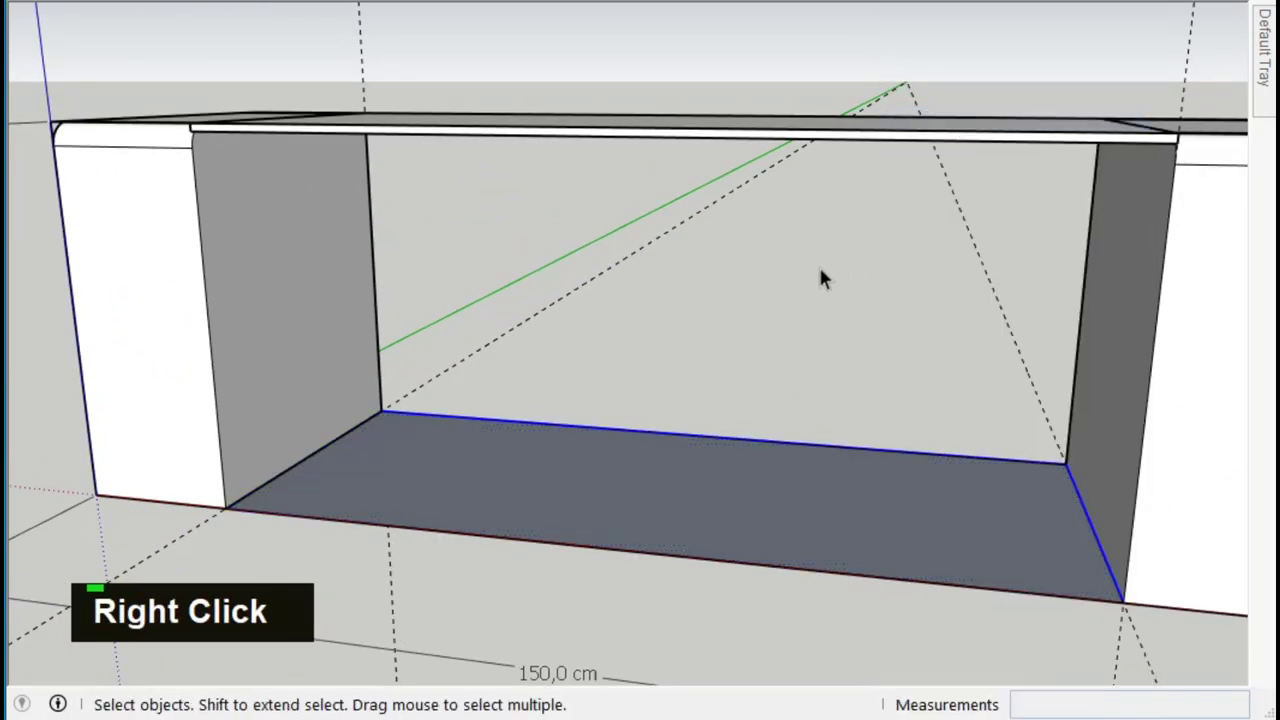
pyautogui.press('Delete')
pyautogui.press('Delete')
pyautogui.scroll(-3)
pyautogui.press('Delete')
pyautogui.press('Delete')
pyautogui.middleClick(1062, 311)
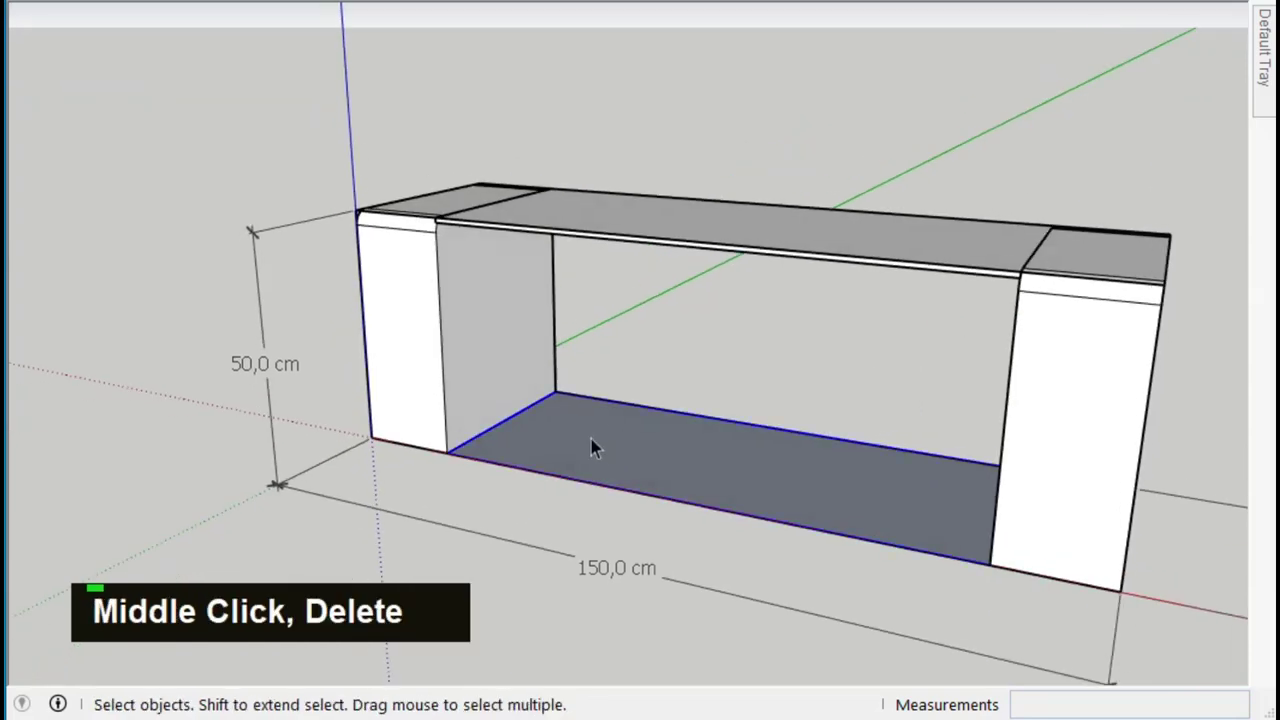
pyautogui.doubleClick(529, 475)
# Push/pull the bottom shelf 2 cm thick between the side panels
pyautogui.write('p2')
pyautogui.press('Return')
pyautogui.press('space')
pyautogui.scroll(3)
pyautogui.rightClick(565, 420)
# Move-copy the shelf upward and place the middle shelf with /2, deleting the extra copy
pyautogui.write('m')
pyautogui.scroll(-3)
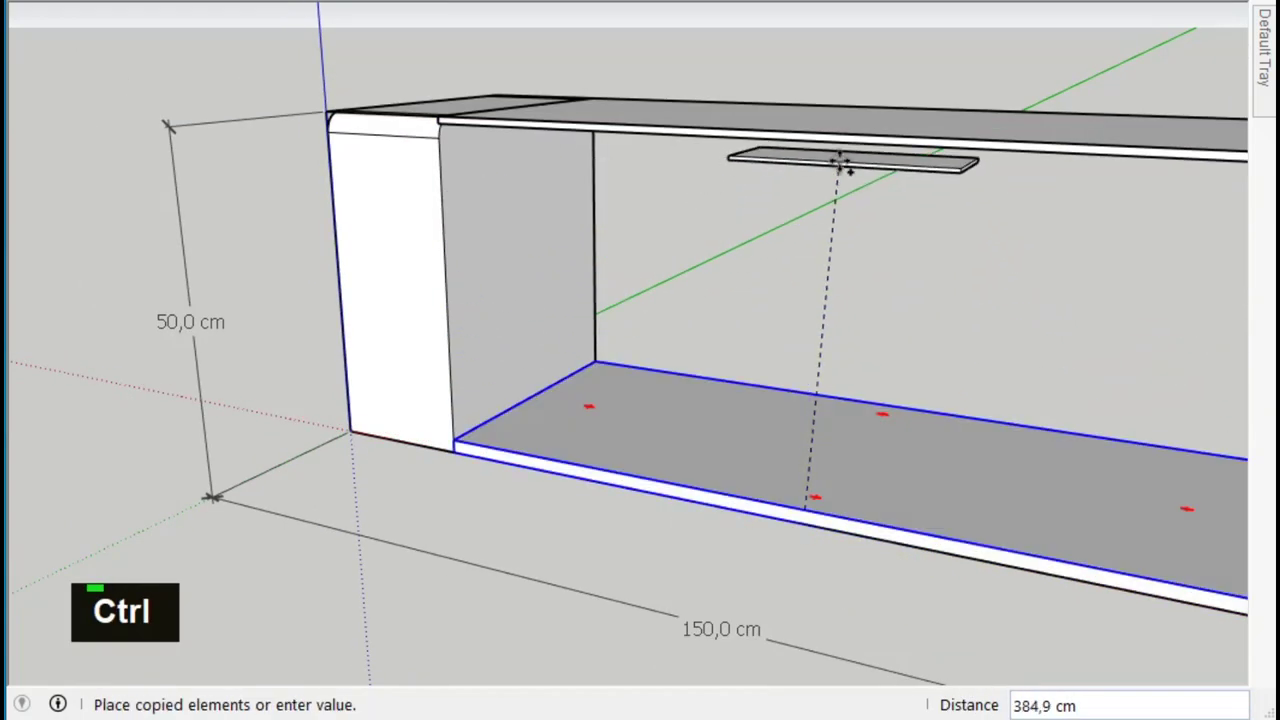
pyautogui.write('/2')
pyautogui.press('Return')
pyautogui.press('space')
pyautogui.press('Delete')
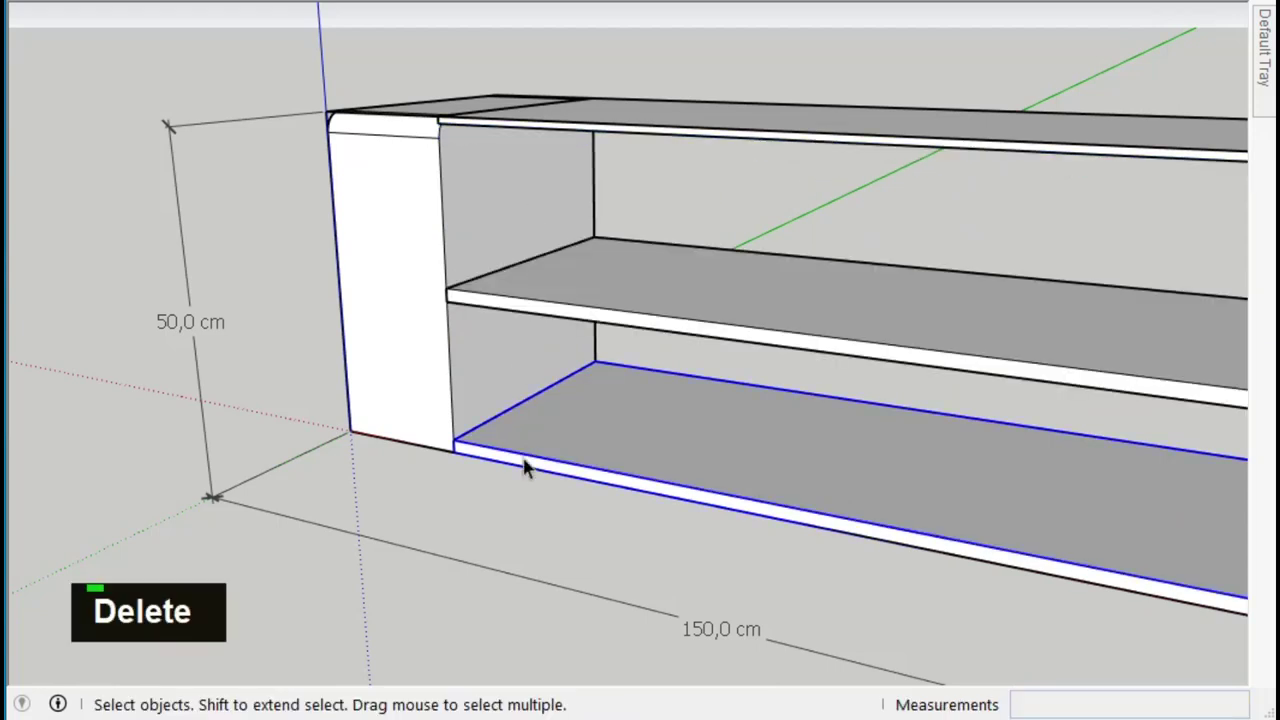
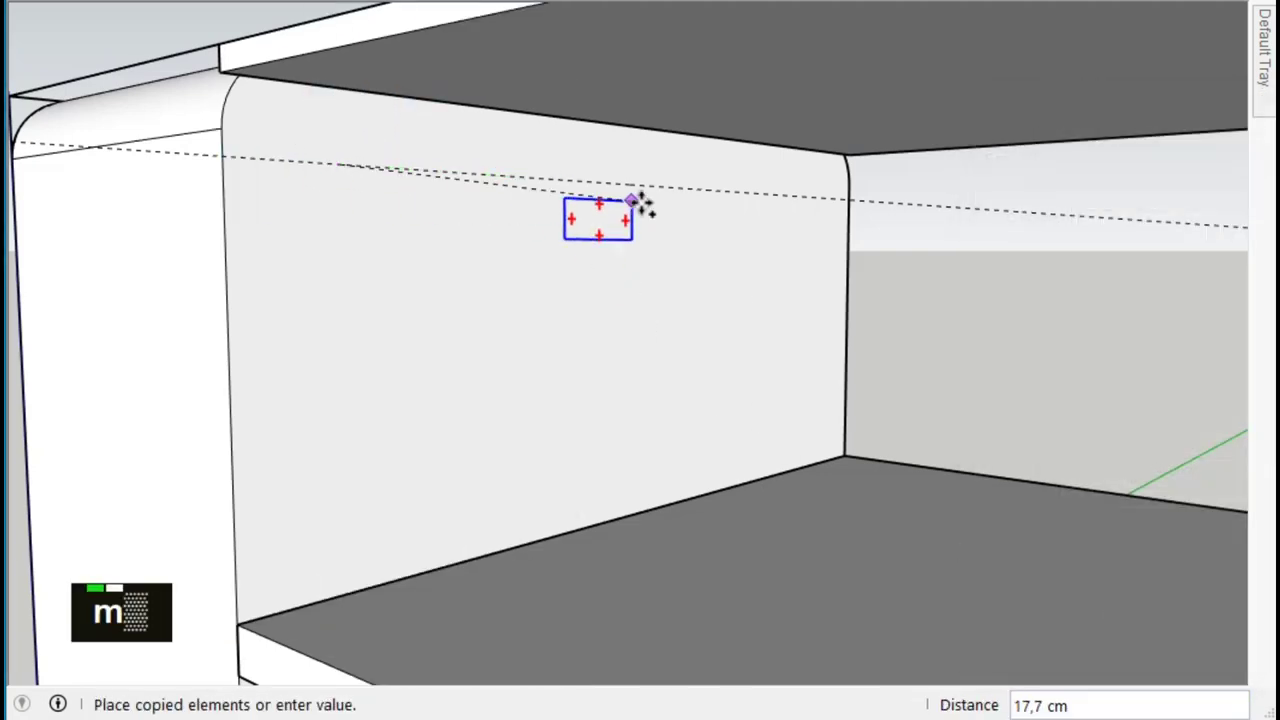
# Adjust the handle recess component through its context options and reframe the view
pyautogui.rightClick(830, 228)
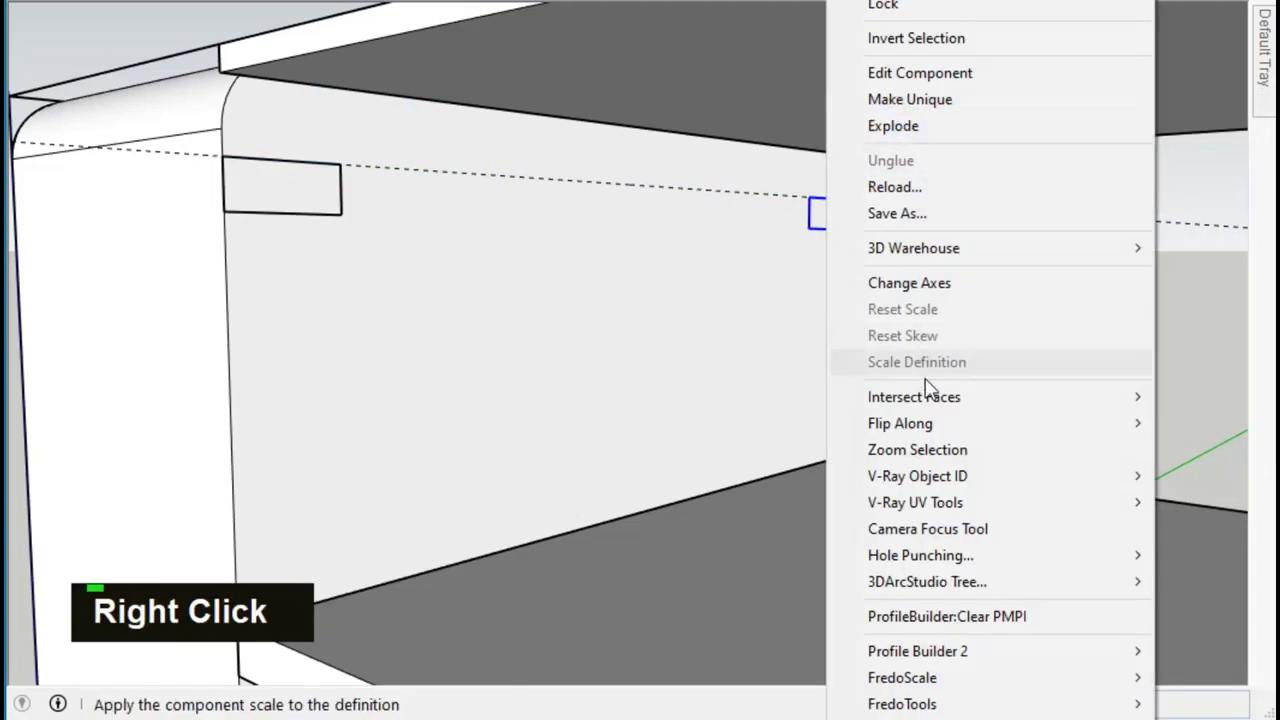
pyautogui.middleClick(587, 279)
pyautogui.scroll(-3)
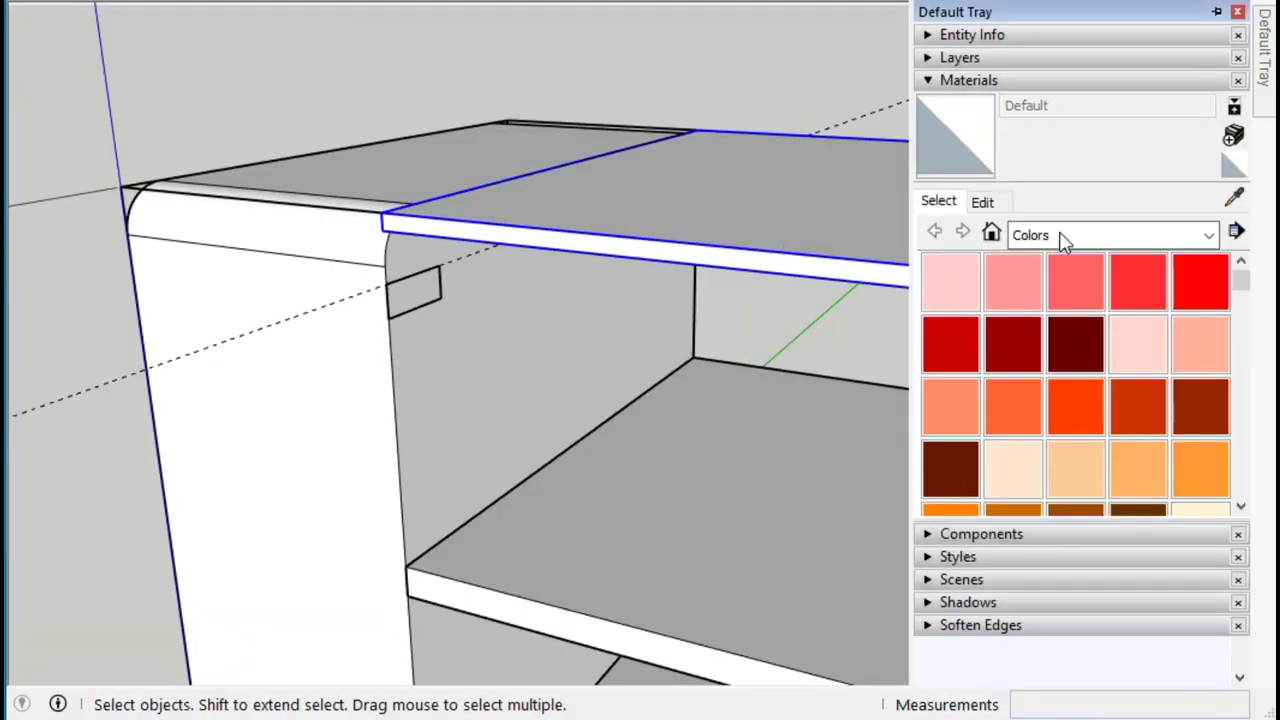
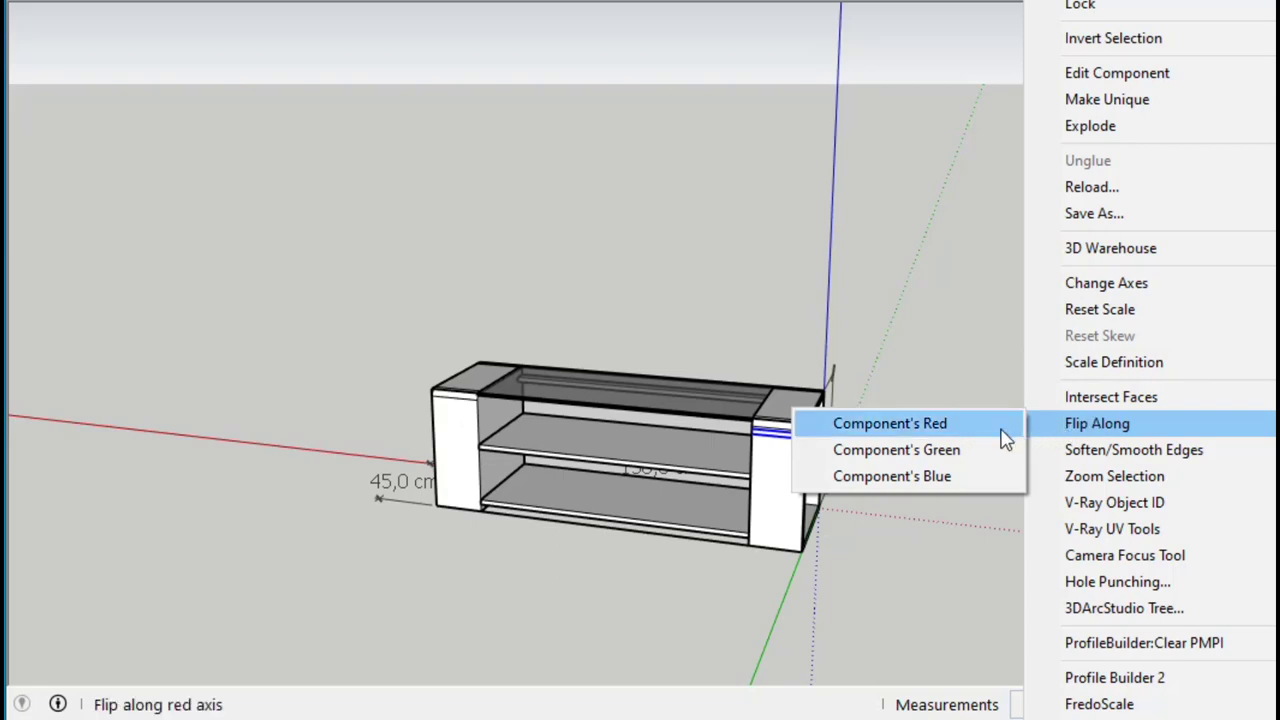
# Move into position and select the shelf board end beside the side panel for the peg
pyautogui.press('m')
pyautogui.scroll(3)
pyautogui.scroll(-3)
pyautogui.scroll(3)
pyautogui.press('m')
pyautogui.doubleClick(329, 430)
pyautogui.middleClick(339, 418)
pyautogui.scroll(3)
pyautogui.doubleClick(378, 389)
pyautogui.rightClick(378, 389)
# Place Tape Measure guides 5 cm in along the board and start the Circle tool for the peg
pyautogui.press('t')
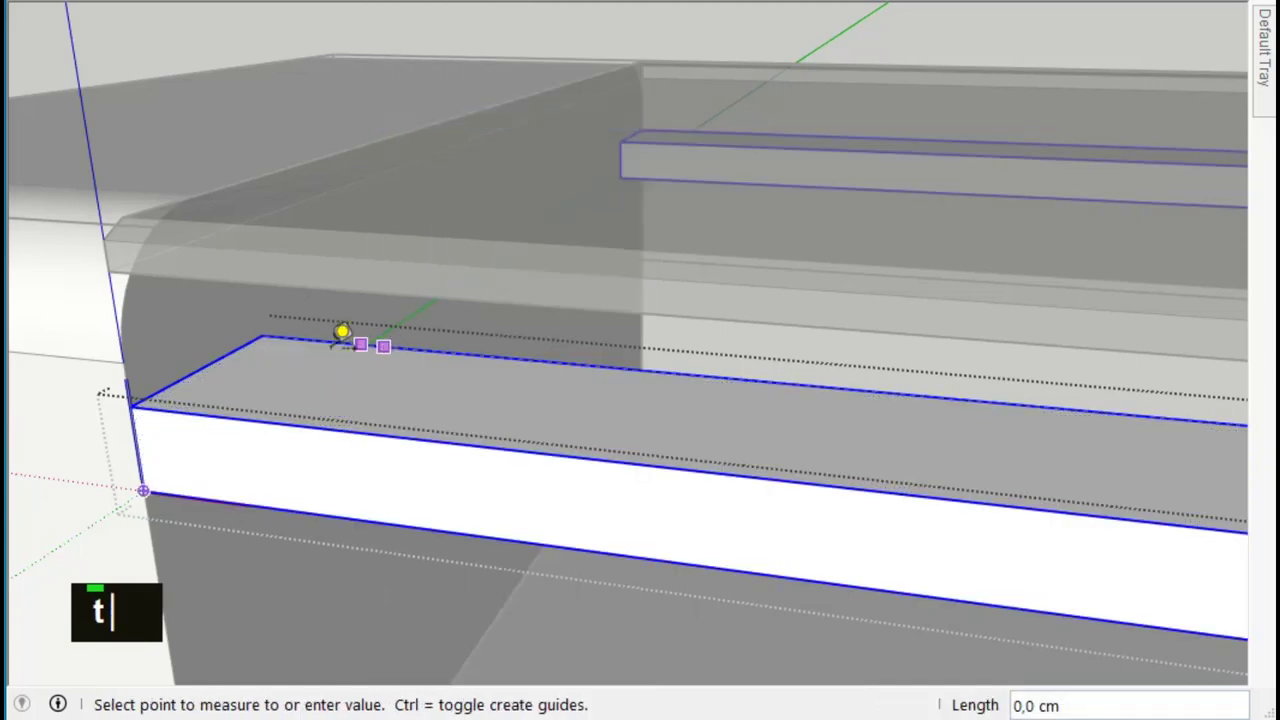
pyautogui.write('5')
pyautogui.press('Return')
pyautogui.scroll(-3)
pyautogui.scroll(3)
pyautogui.scroll(3)
pyautogui.press('5')
pyautogui.press('Return')
pyautogui.write('c')
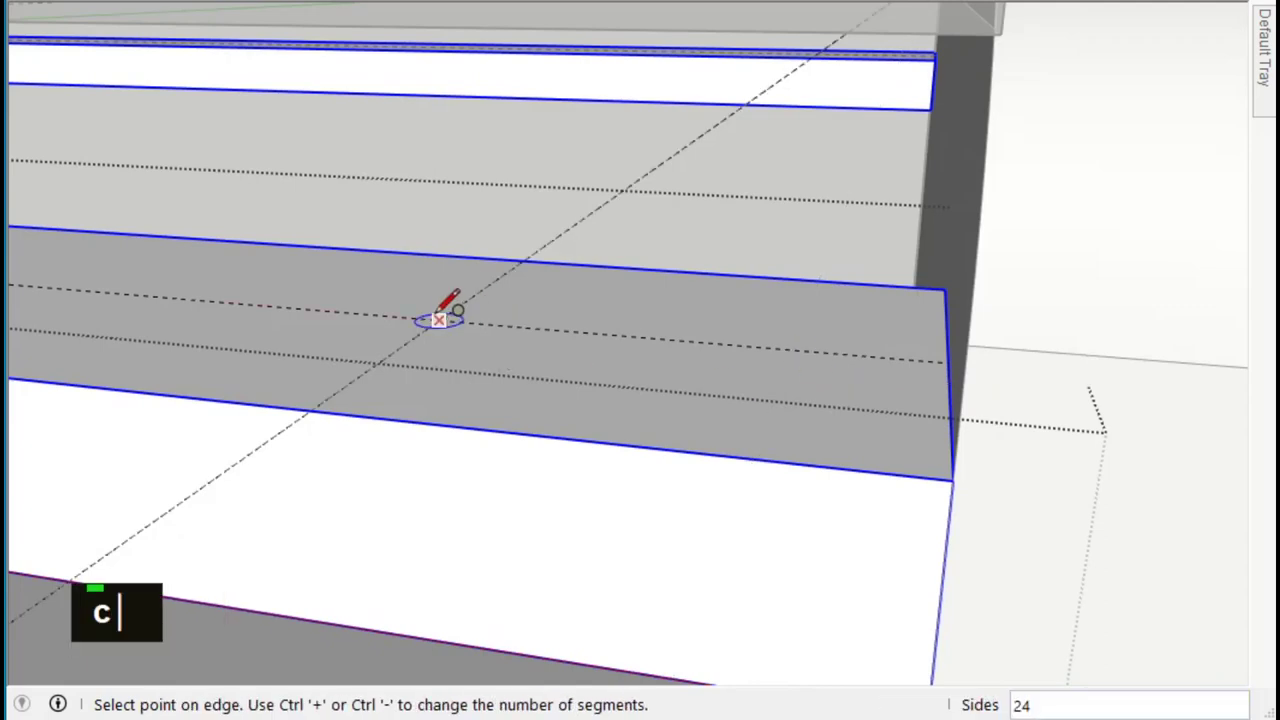